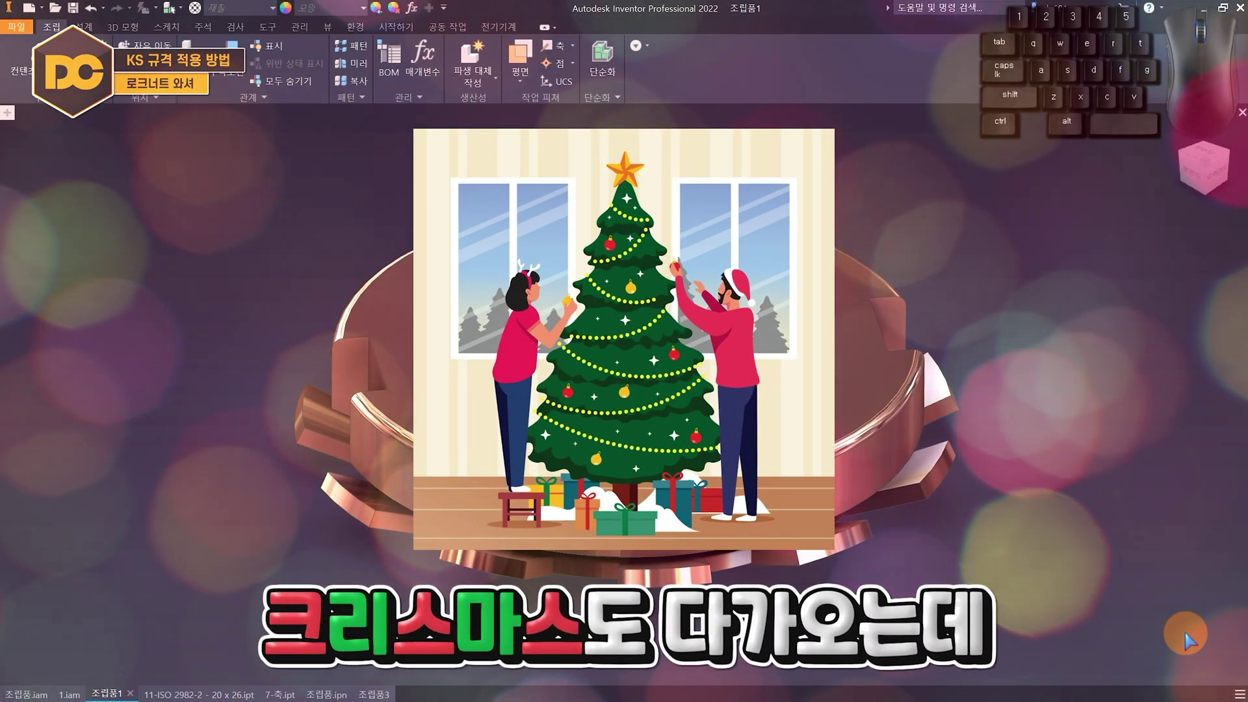
Orbit the exploded 1.iam view to show the bearing, tab washer and lock nut on the shaft.
drag(692, 164, 697, 491)
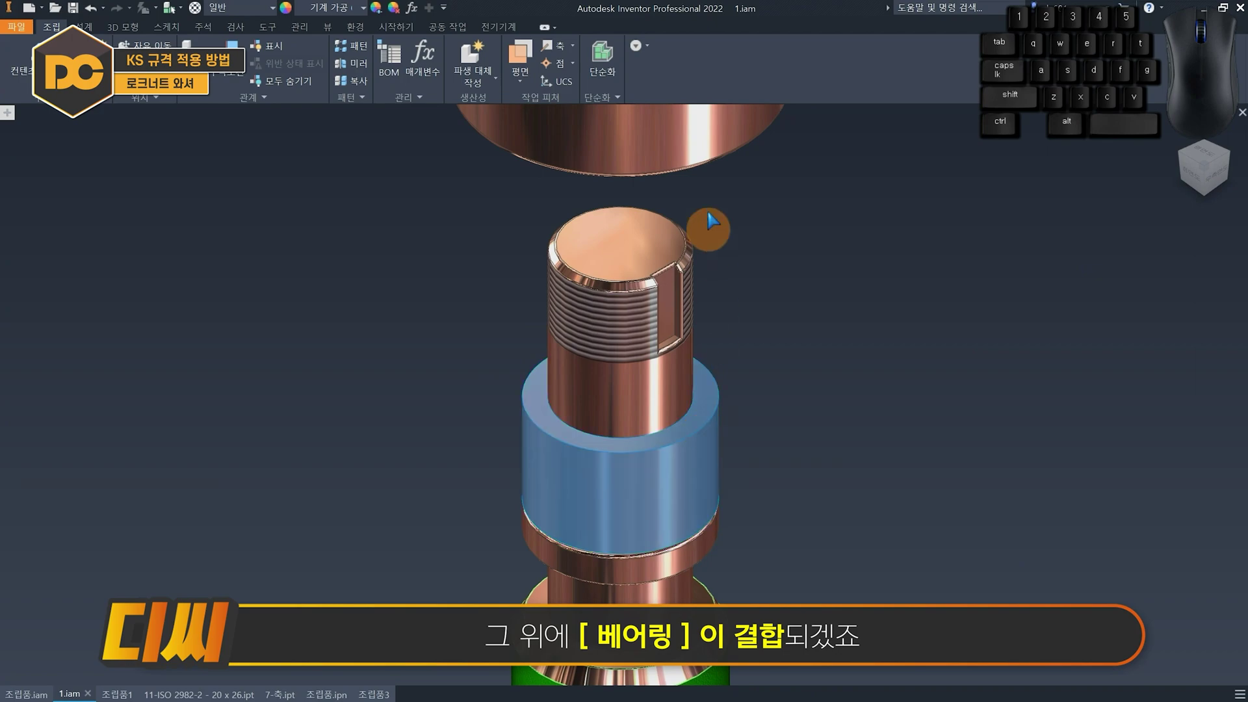
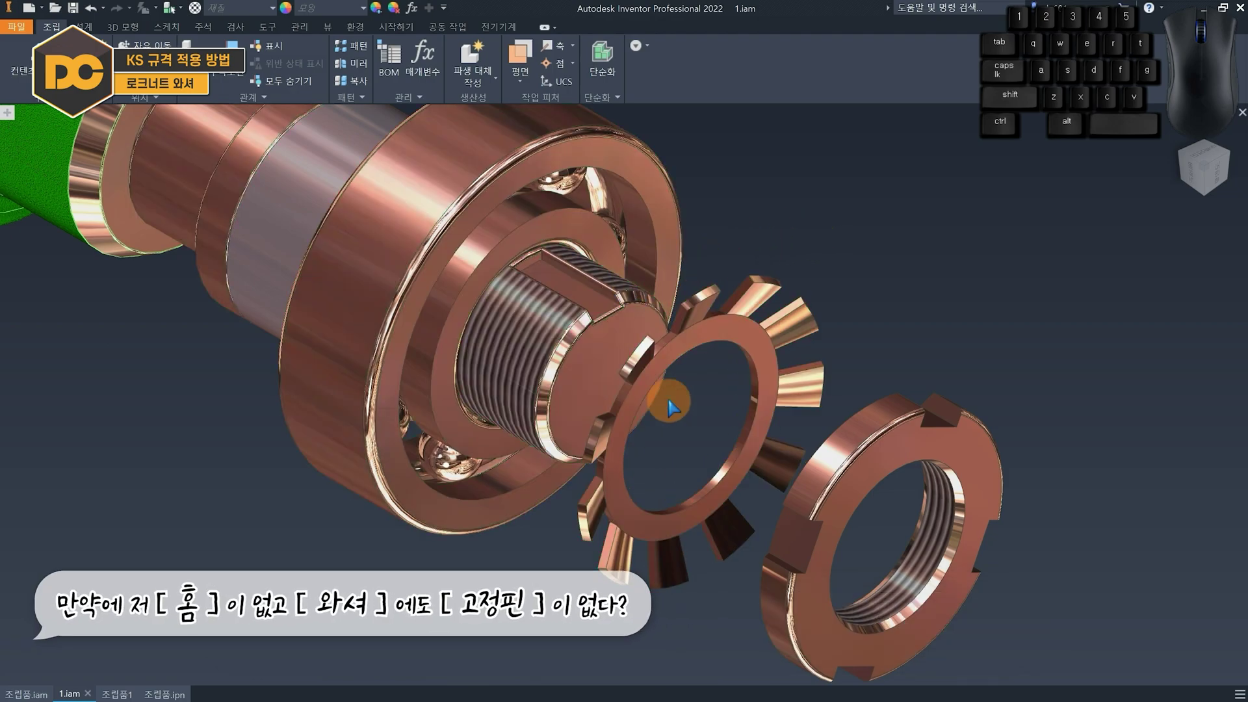
Seat the lock washer onto the threaded shaft end and orbit to view the shaft end.
drag(759, 356, 650, 290)
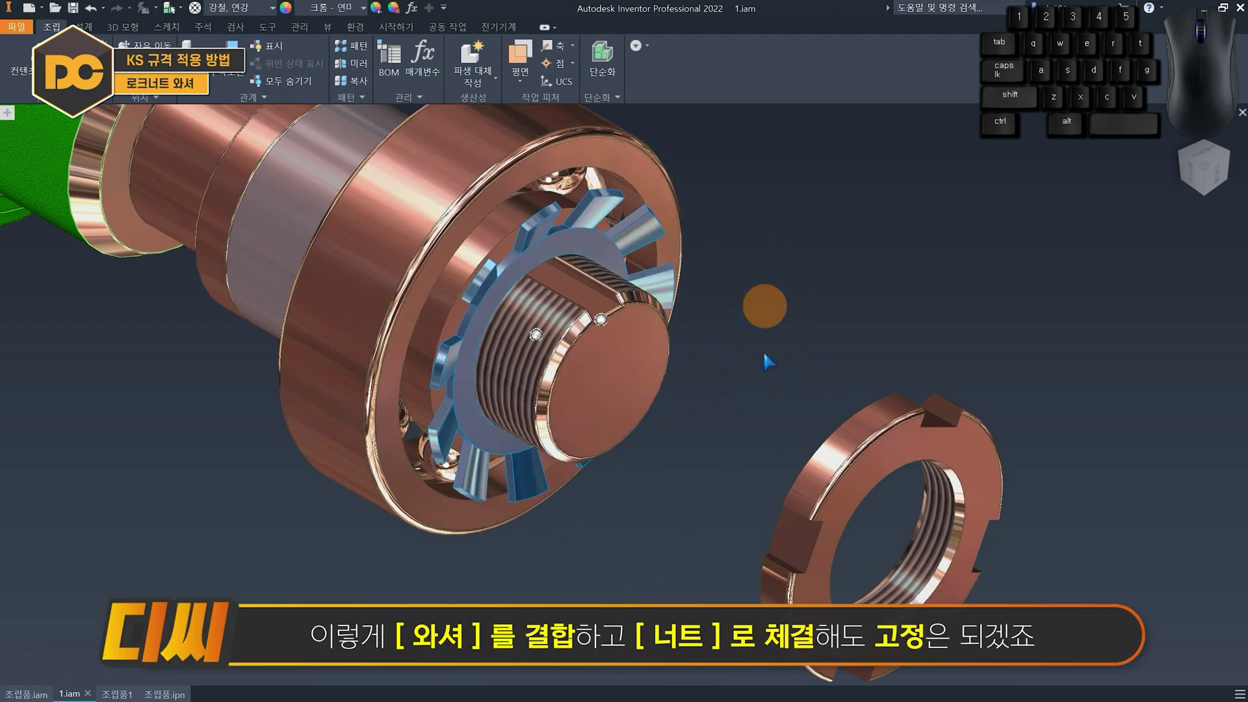
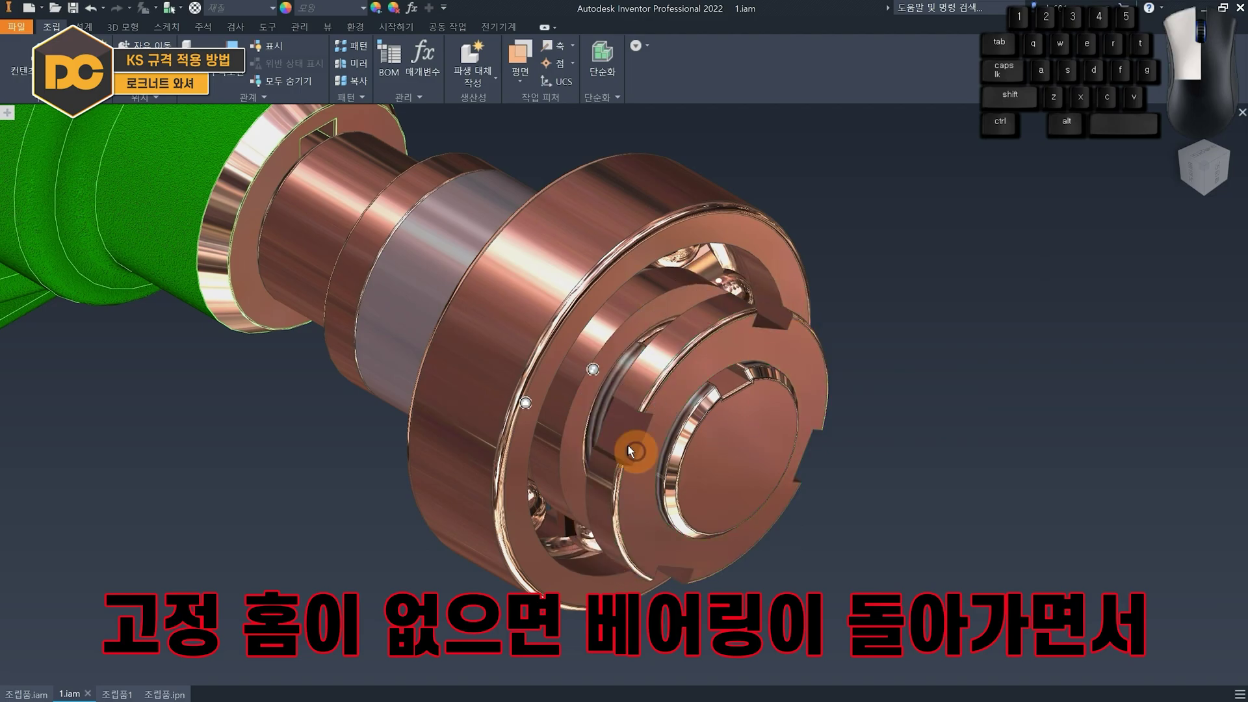
click(902, 319)
drag(706, 333, 875, 382)
drag(986, 353, 959, 417)
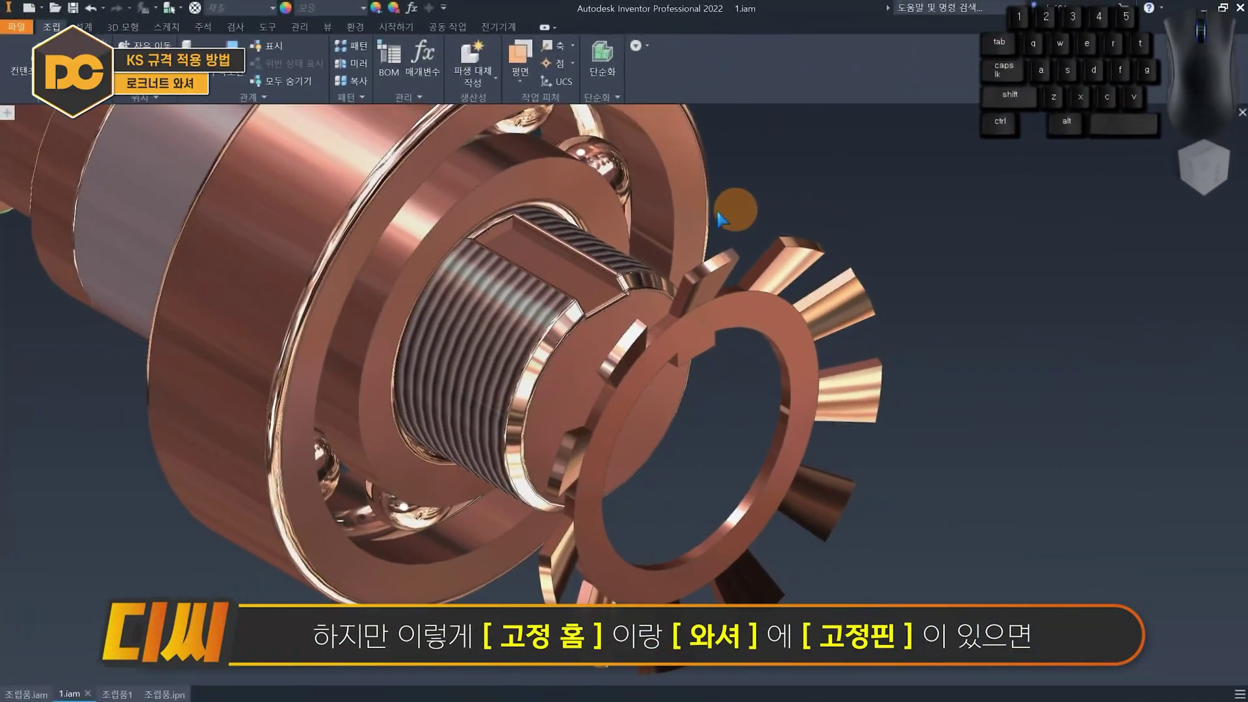
Adjust the view and select the washer, nut and shaft parts holding the bearing.
drag(698, 291, 769, 278)
drag(798, 293, 783, 278)
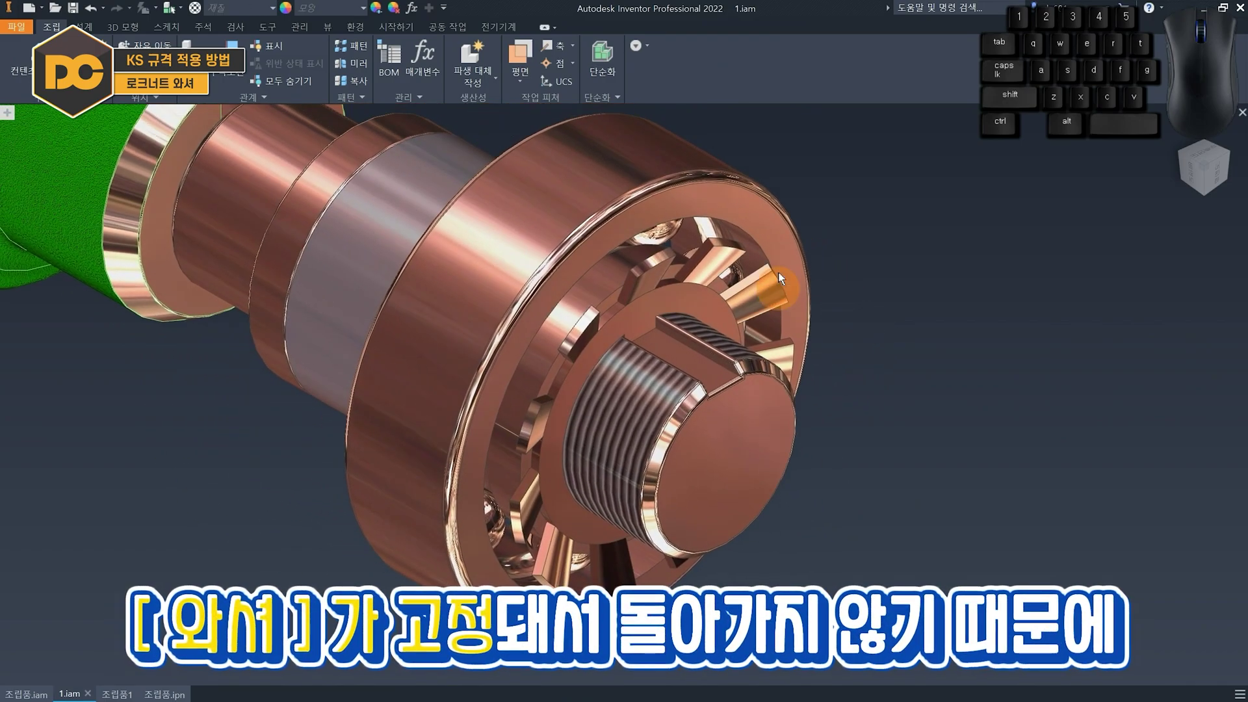
click(796, 305)
click(898, 264)
click(704, 292)
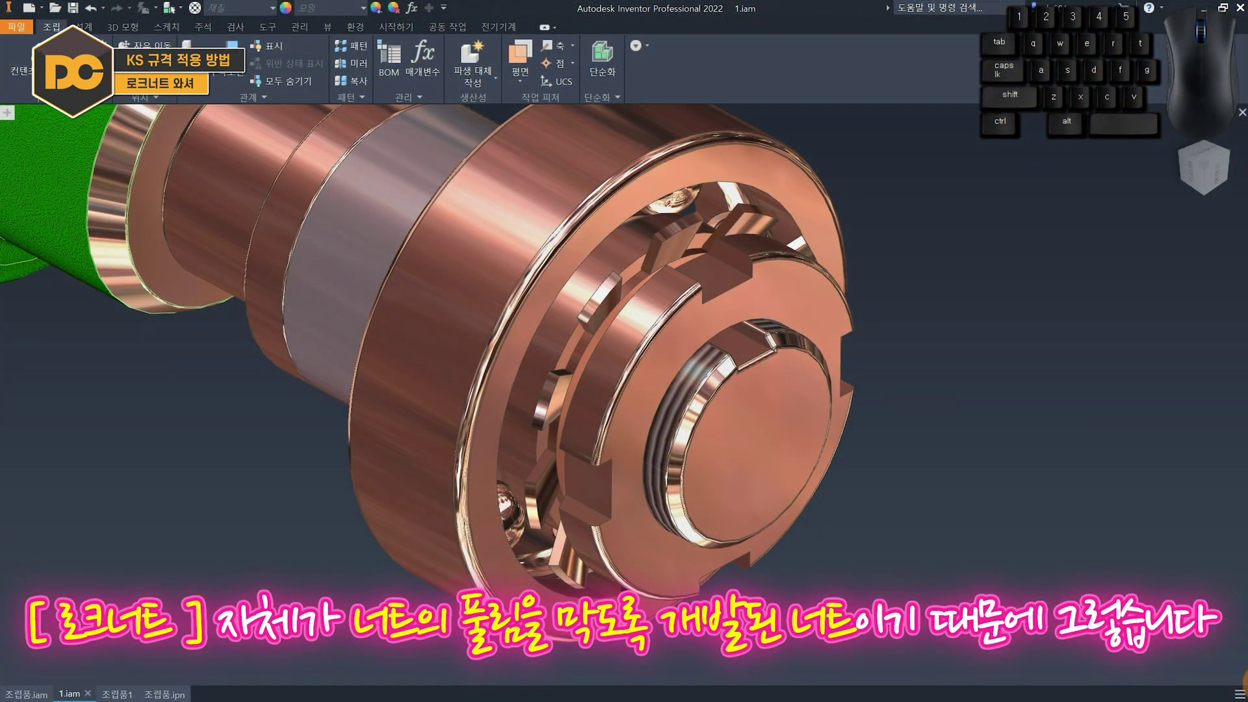
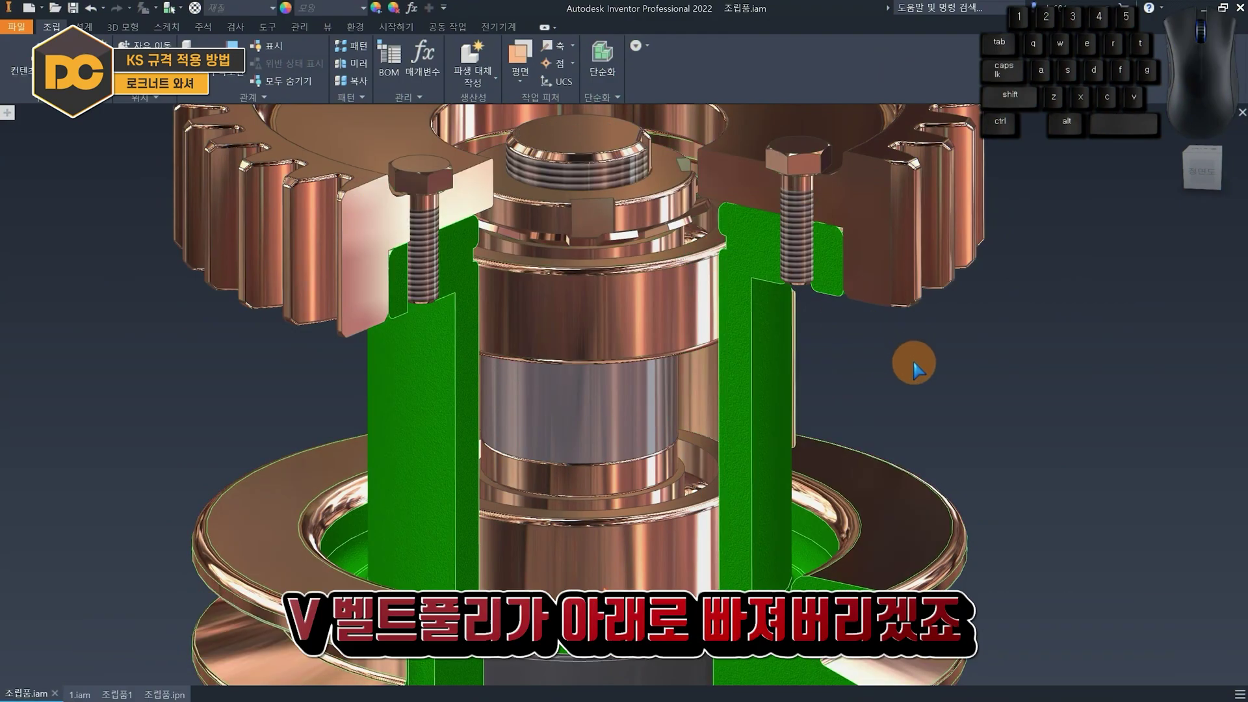
Select the lower bearing and the pulley body holding it to explain bearing retention.
click(921, 366)
click(745, 319)
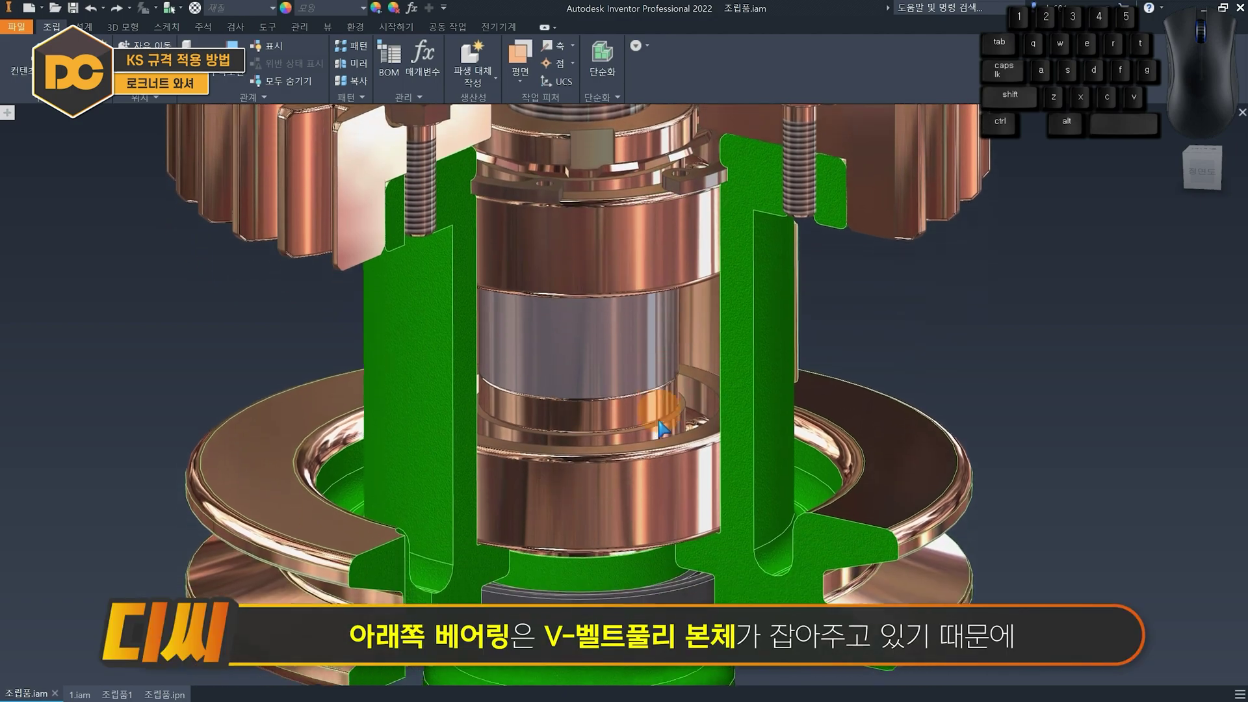
click(645, 384)
click(752, 443)
click(688, 413)
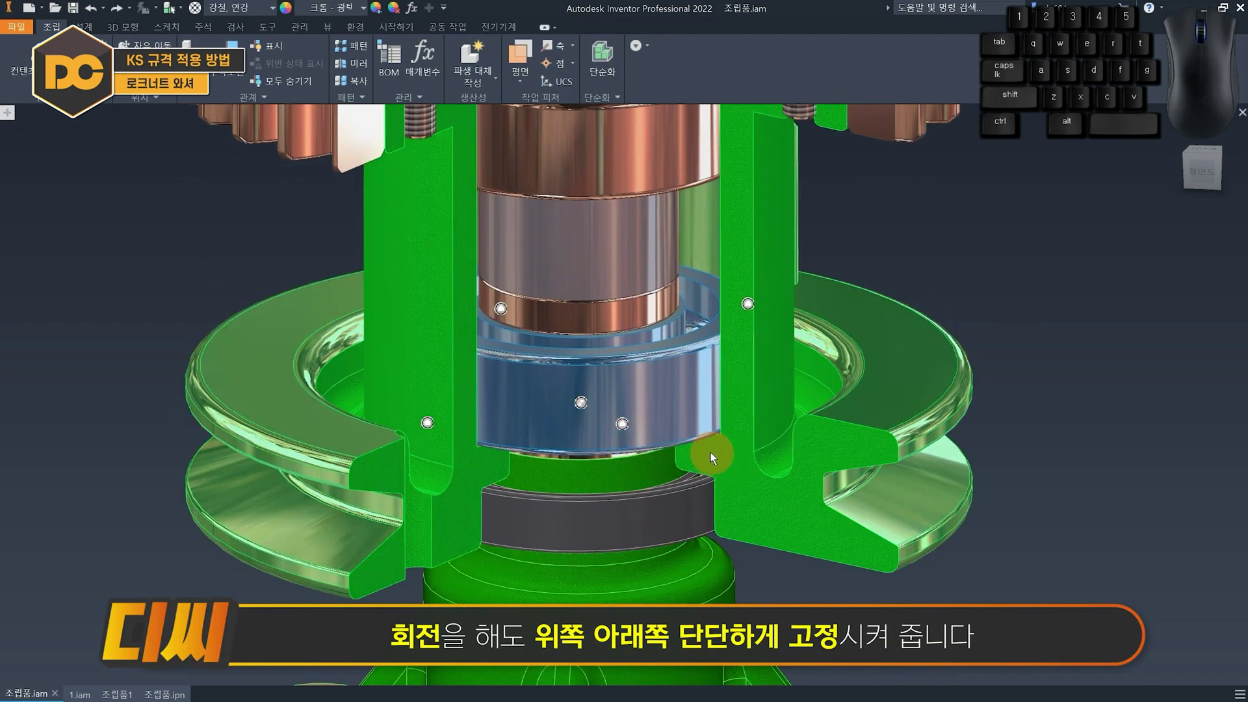
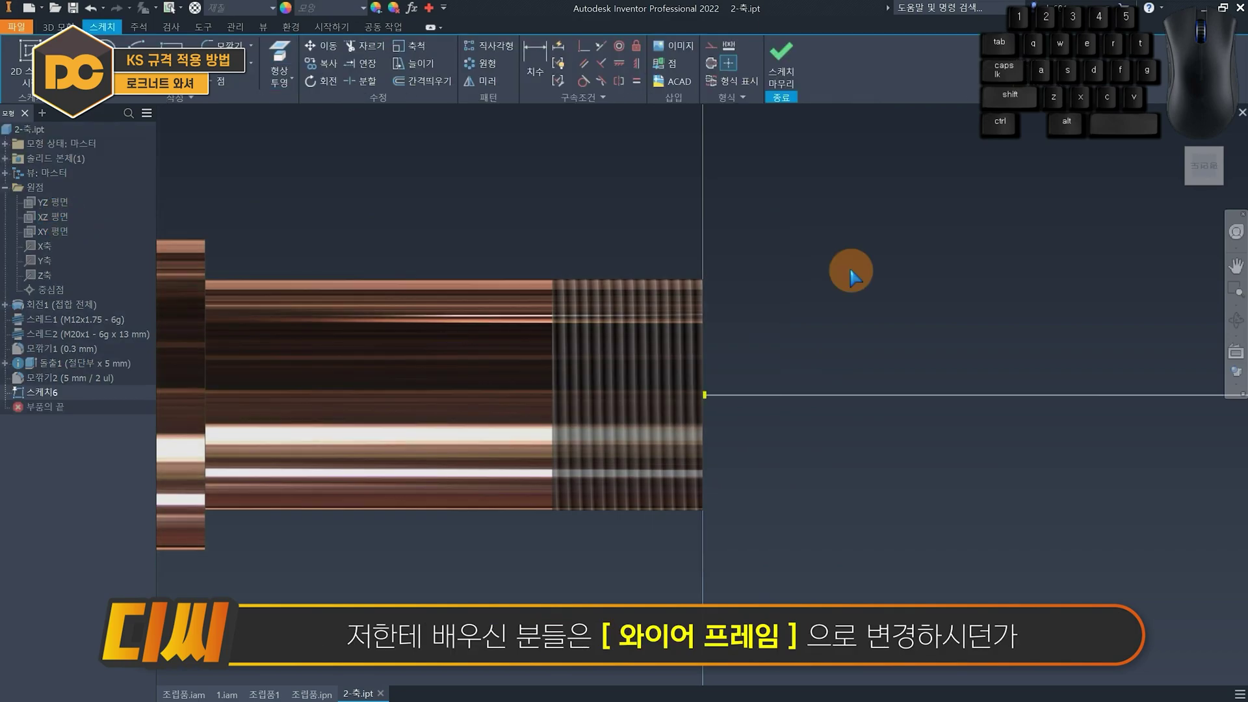
Slice the shaft graphics open along the sketch plane to expose its cross-section.
key(alt+w)
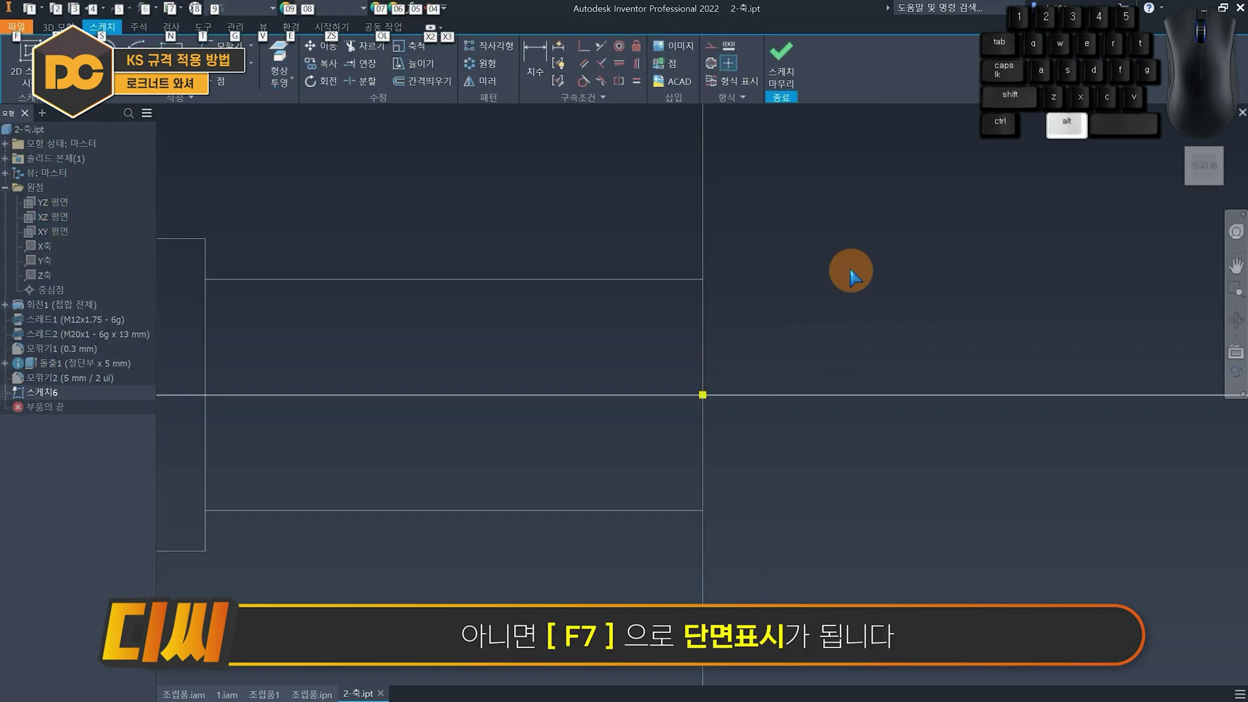
key(alt+q)
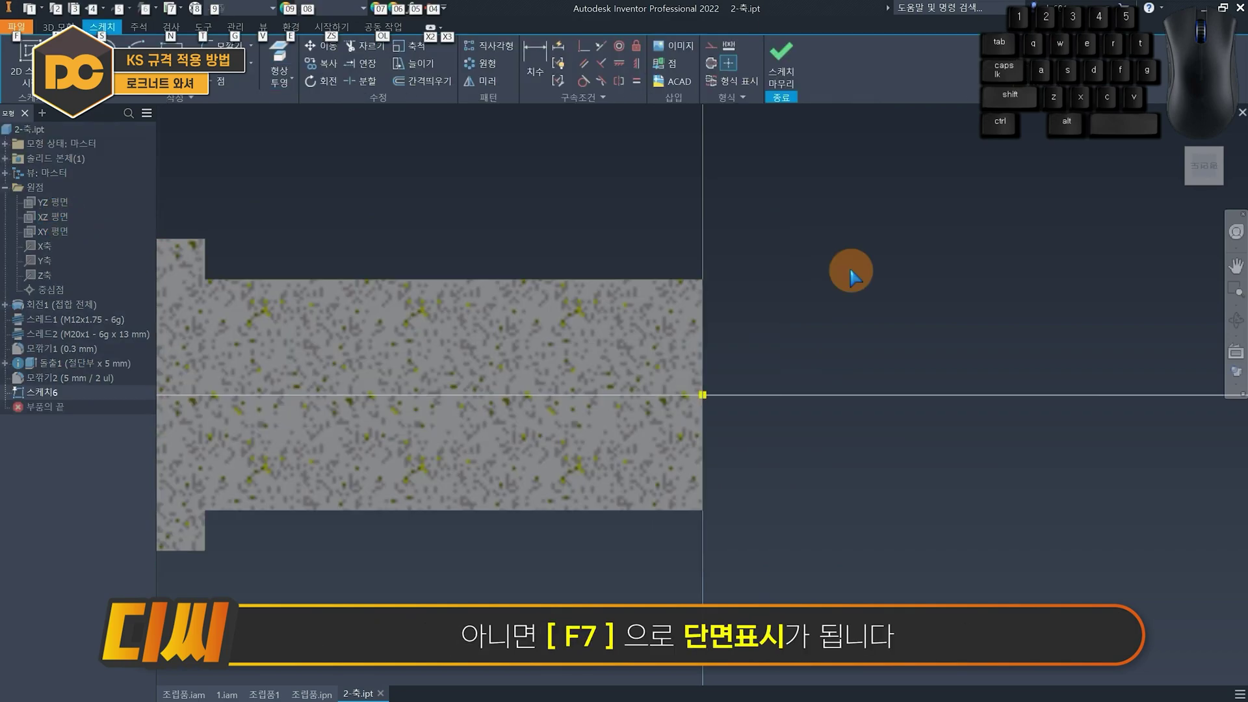
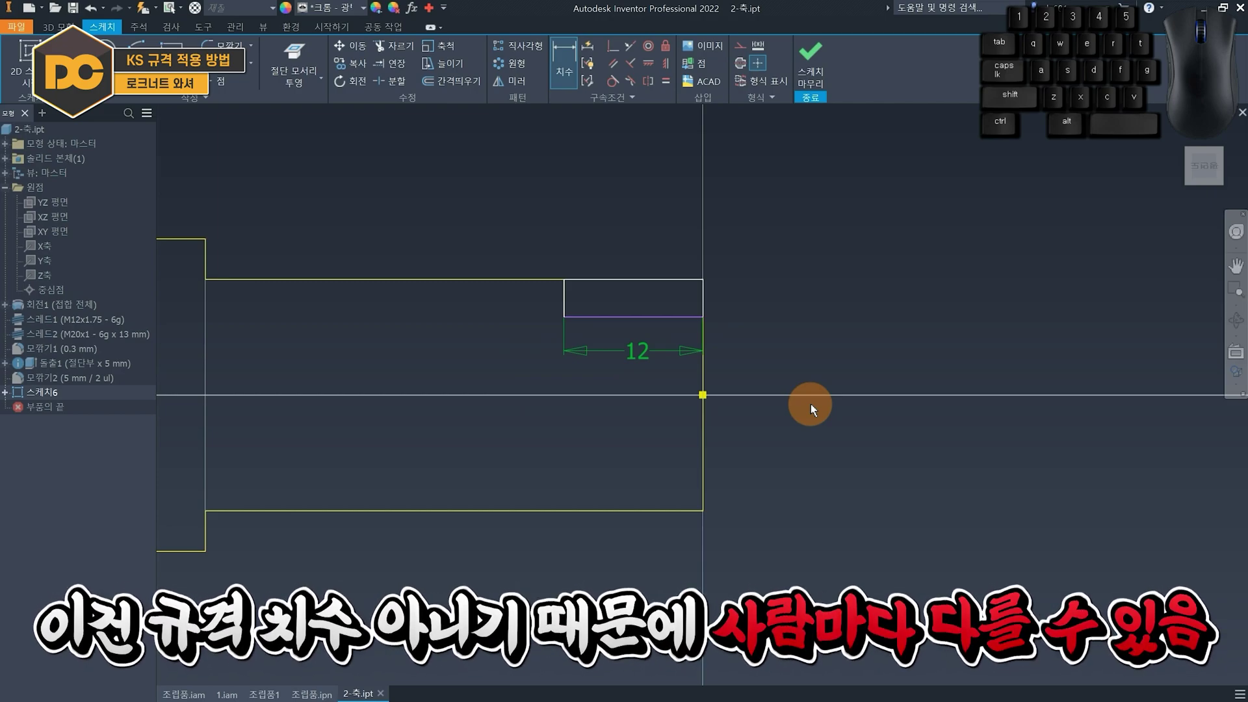
Dimension the slot rectangle 18.5 from the shaft axis and start extruding its profile.
click(672, 514)
drag(675, 326, 717, 341)
click(800, 358)
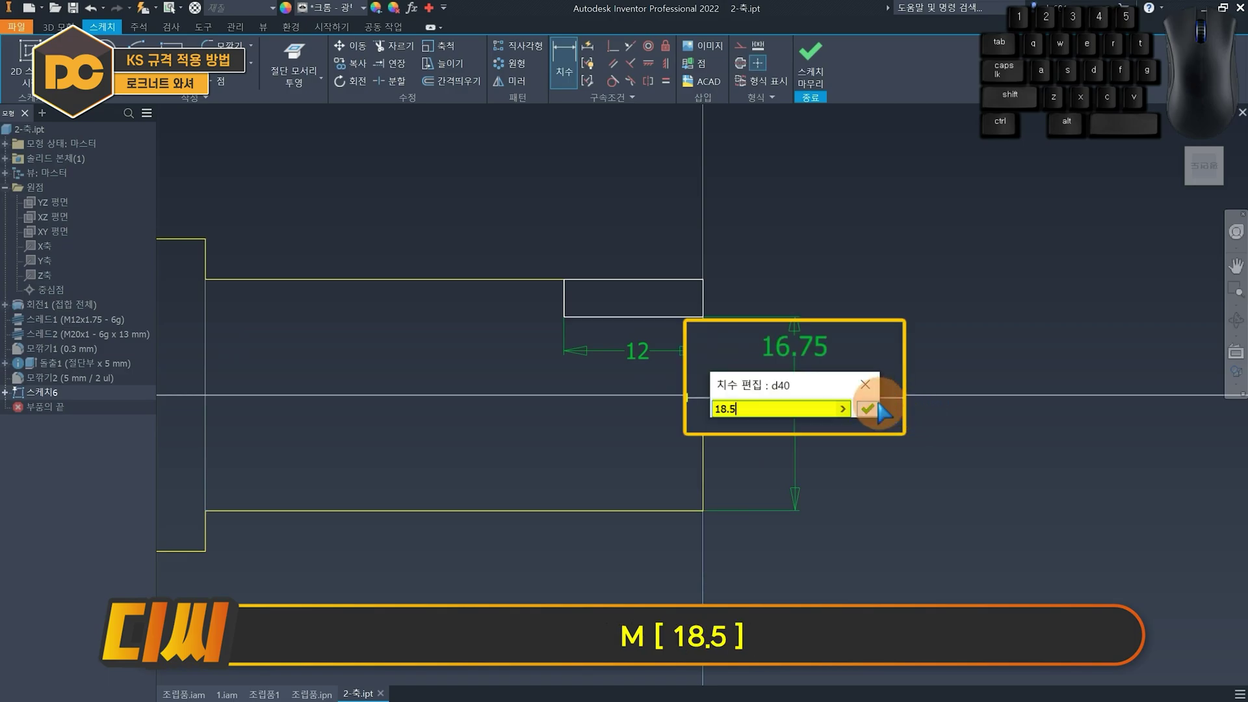
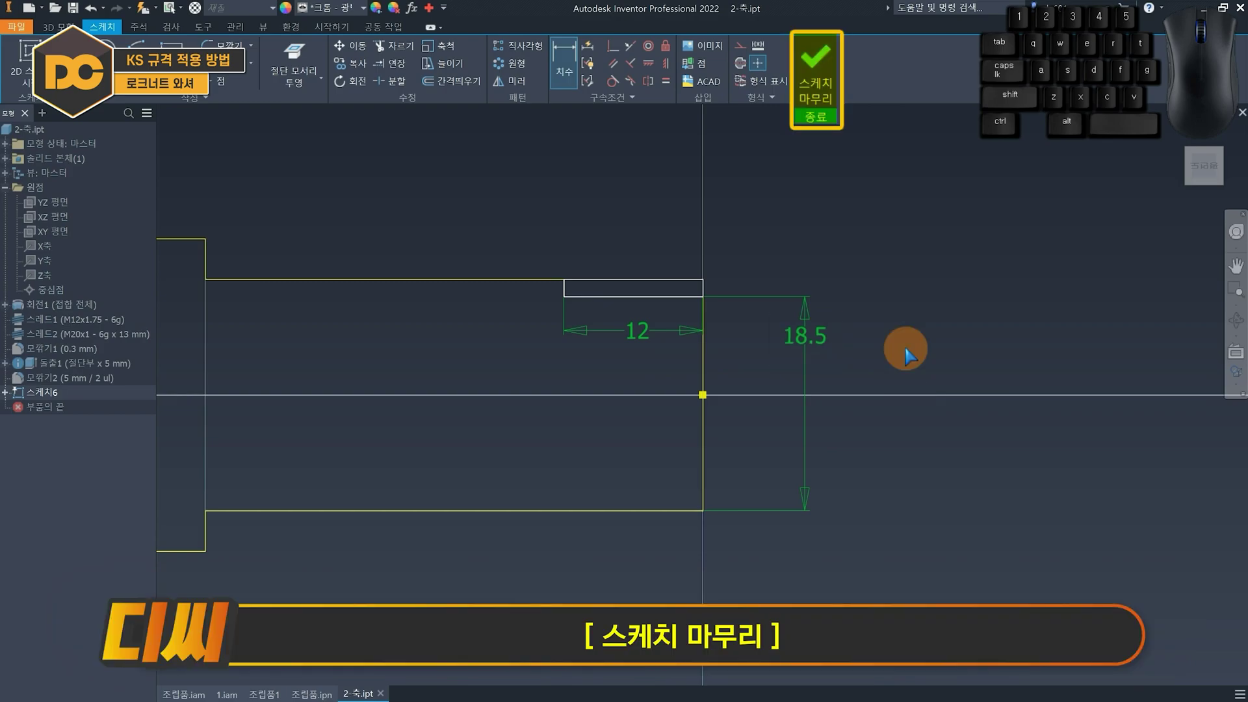
key(e)
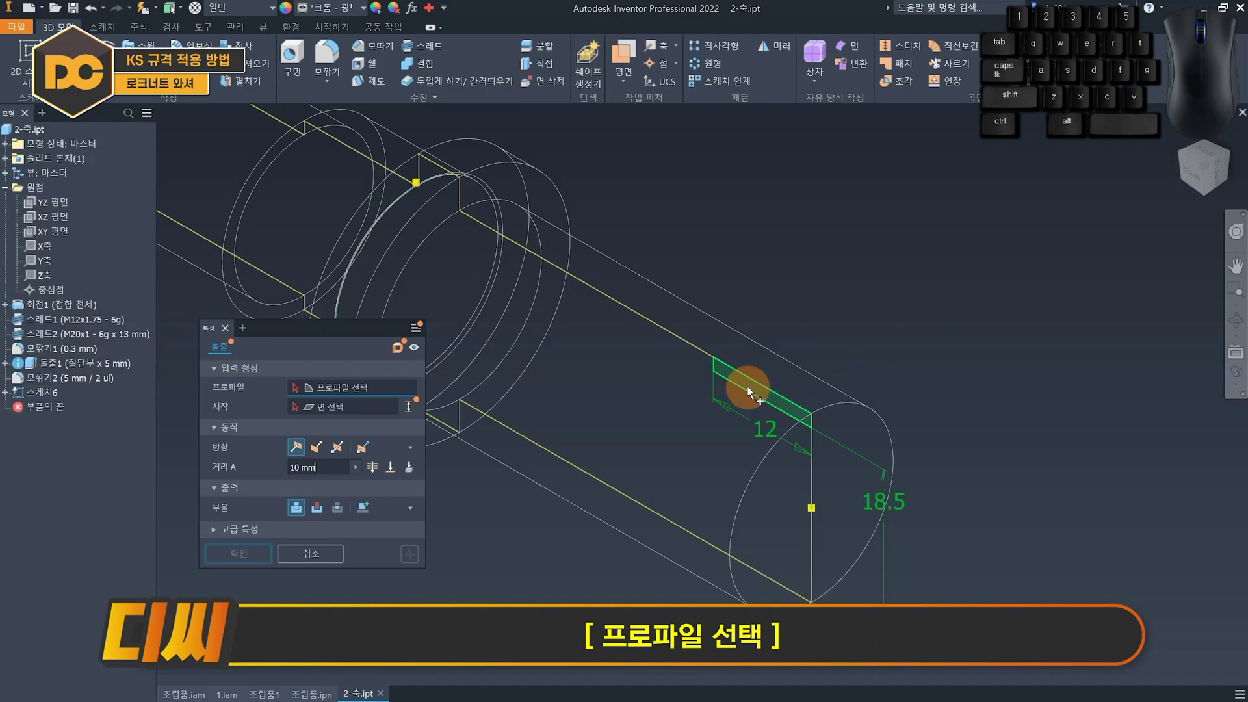